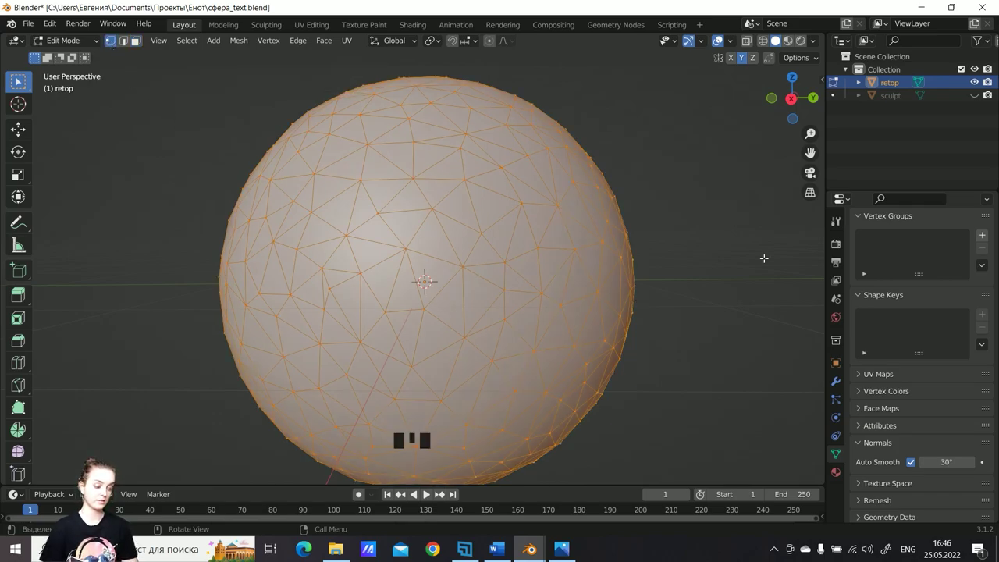
Select the whole retop sphere mesh in Edit Mode.
key("a")
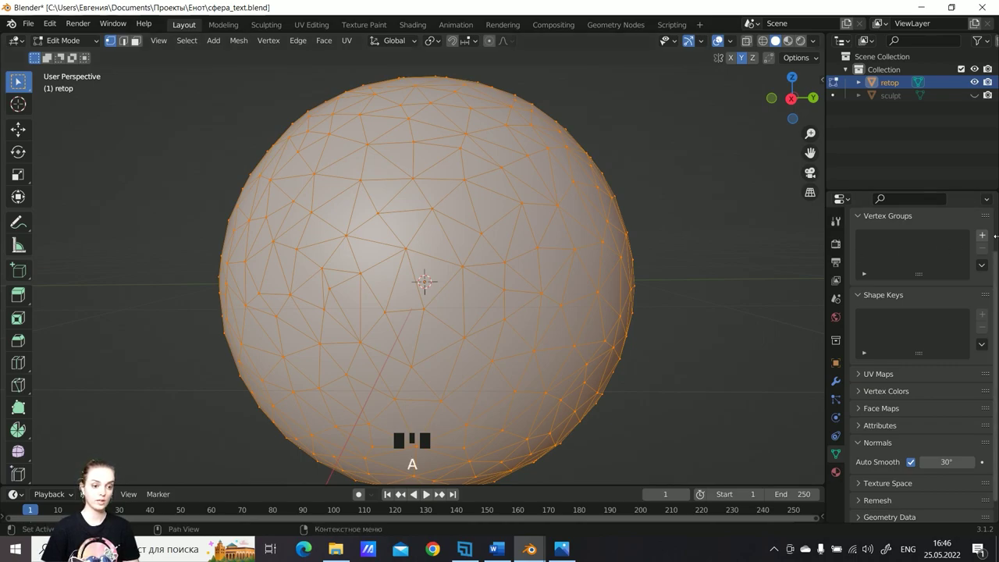
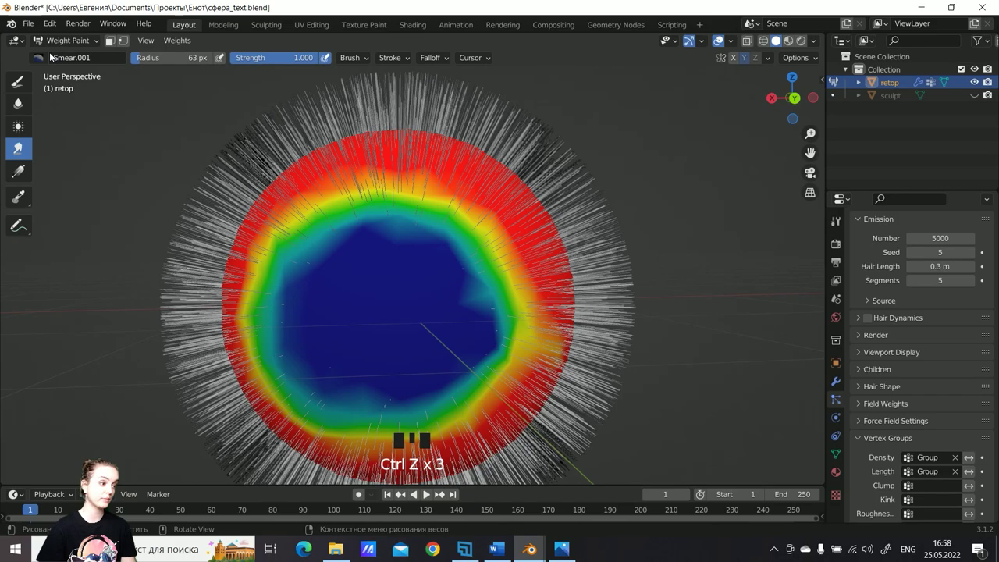
Switch to the Subtract weight paint brush for lowering the red band's weights.
left_click(38, 74)
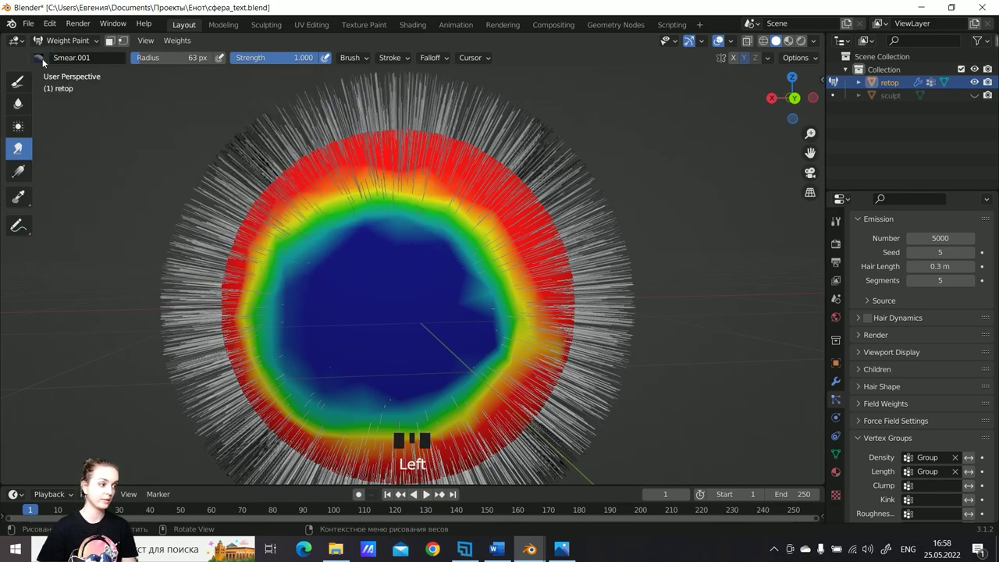
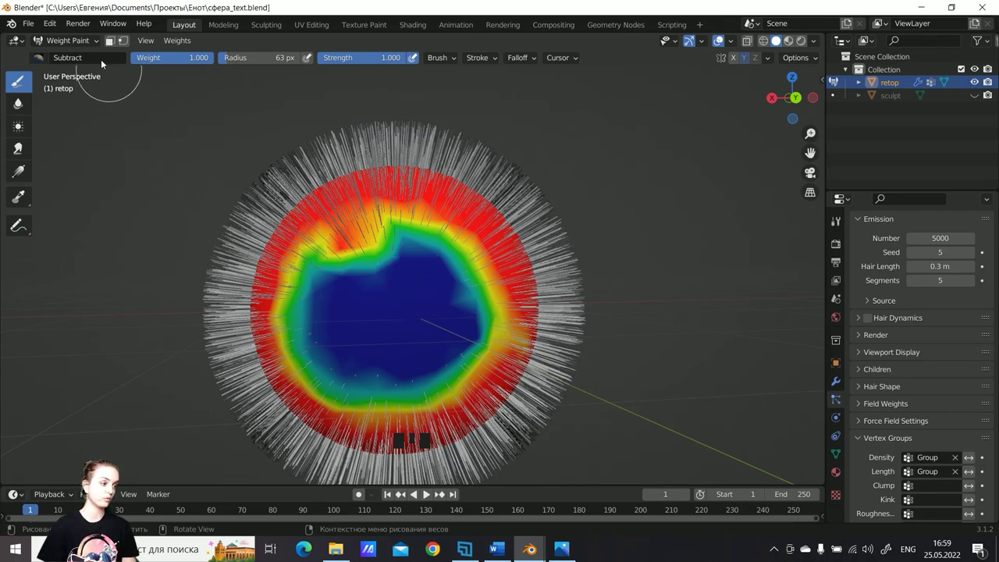
Return the retop sphere to Object Mode and zoom the viewport in on the fur.
left_click_drag(87, 44, 251, 192)
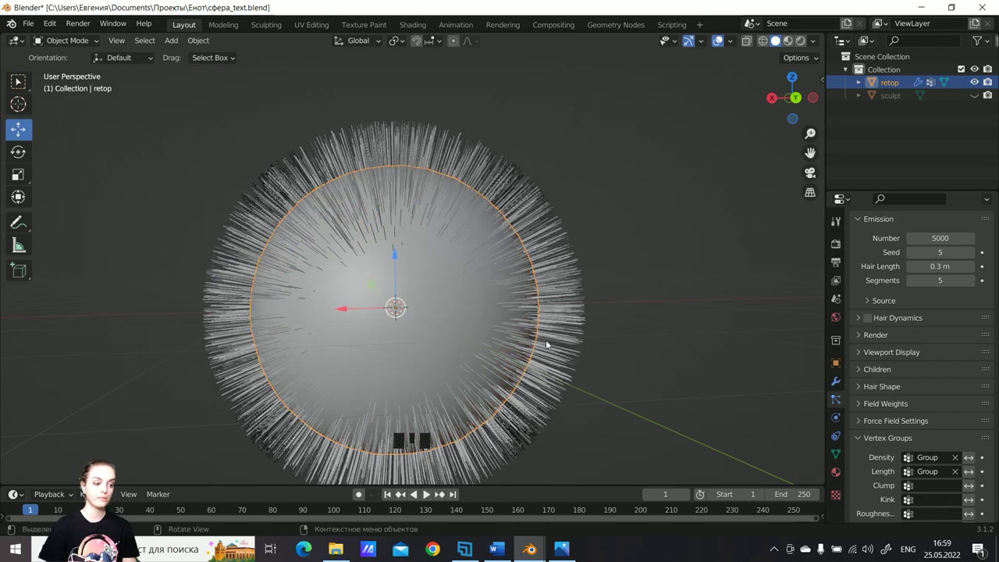
left_click_drag(535, 323, 868, 287)
scroll("up", 3)
key("F6")
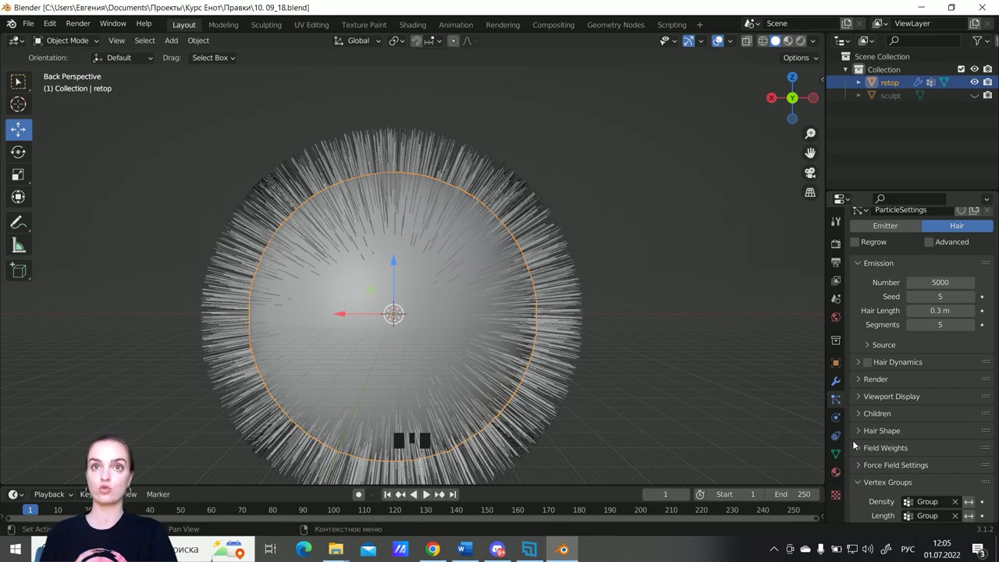
scroll("up", 3)
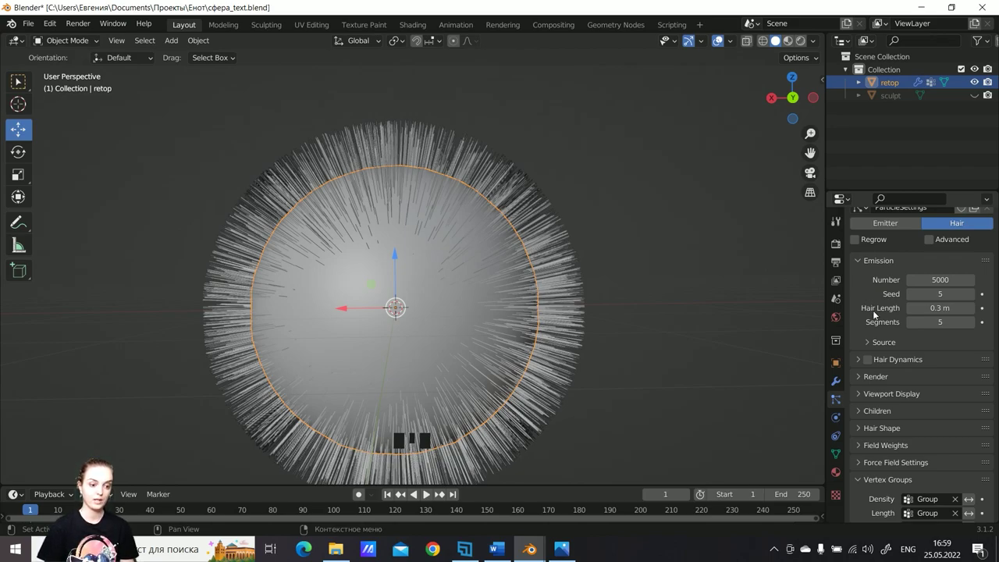
left_click_drag(877, 343, 874, 323)
Scroll the Particle properties down to the hair Render panel.
scroll("down", 3)
scroll("down", 3)
scroll("down", 3)
scroll("down", 3)
left_click_drag(870, 364, 868, 379)
scroll("down", 3)
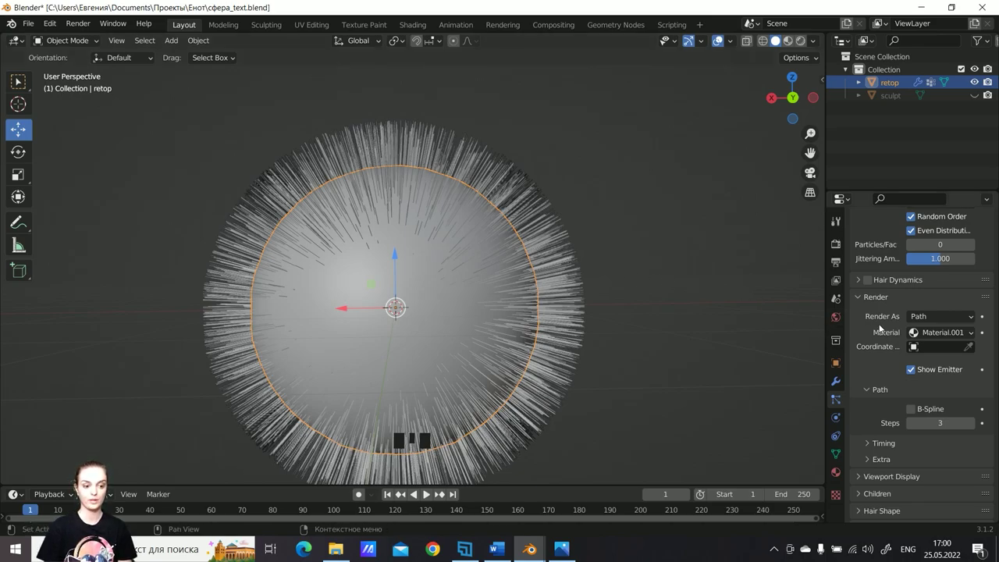
scroll("down", 3)
scroll("down", 3)
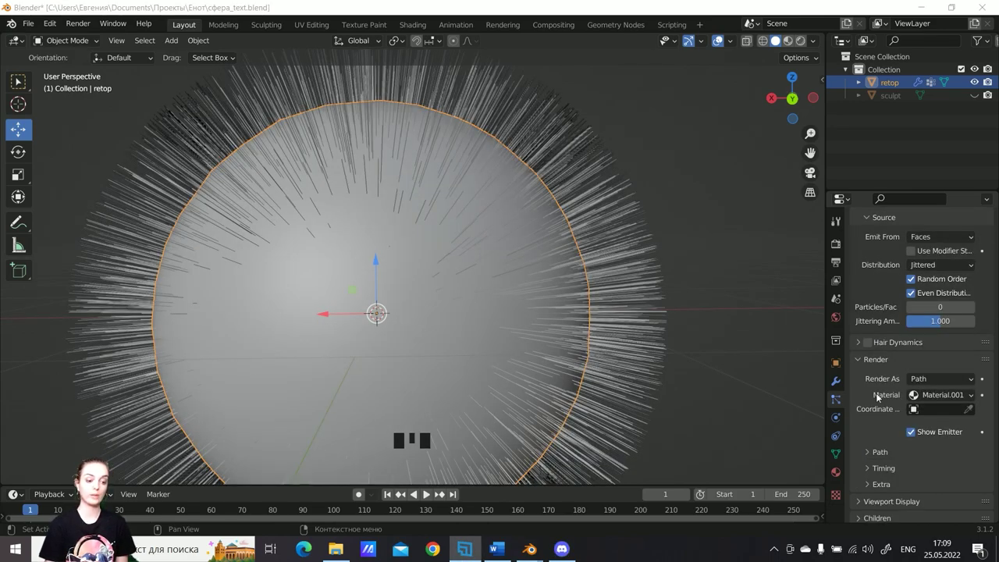
Enable B-Spline path smoothing with 5 steps and raise viewport strand steps to 5.
scroll("down", 3)
left_click(875, 433)
scroll("down", 3)
left_click(912, 408)
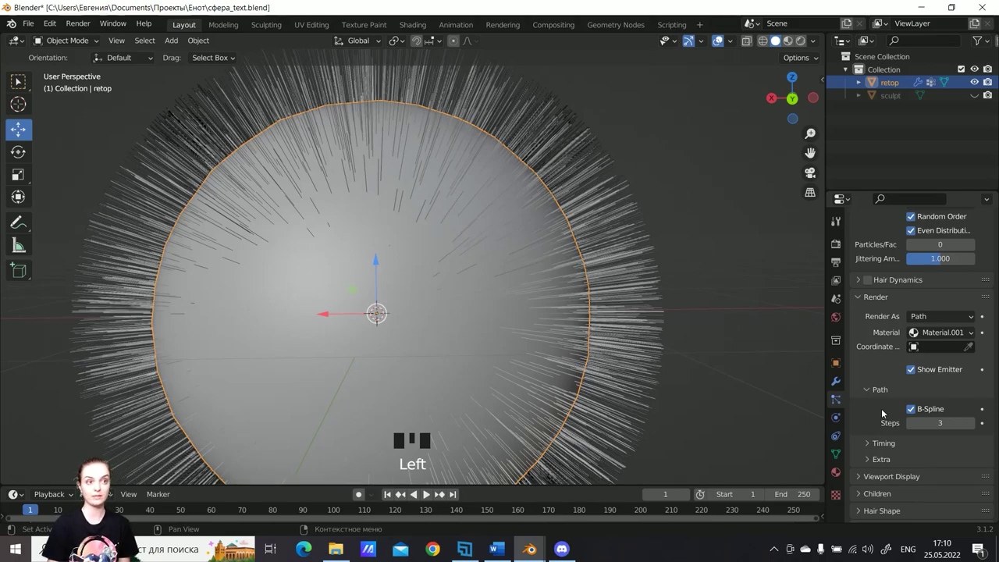
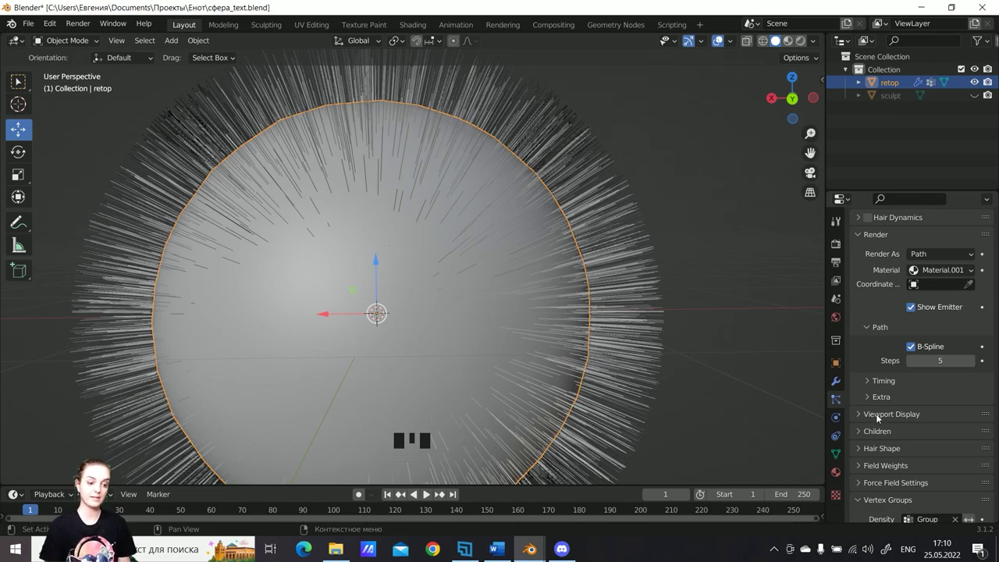
left_click(880, 416)
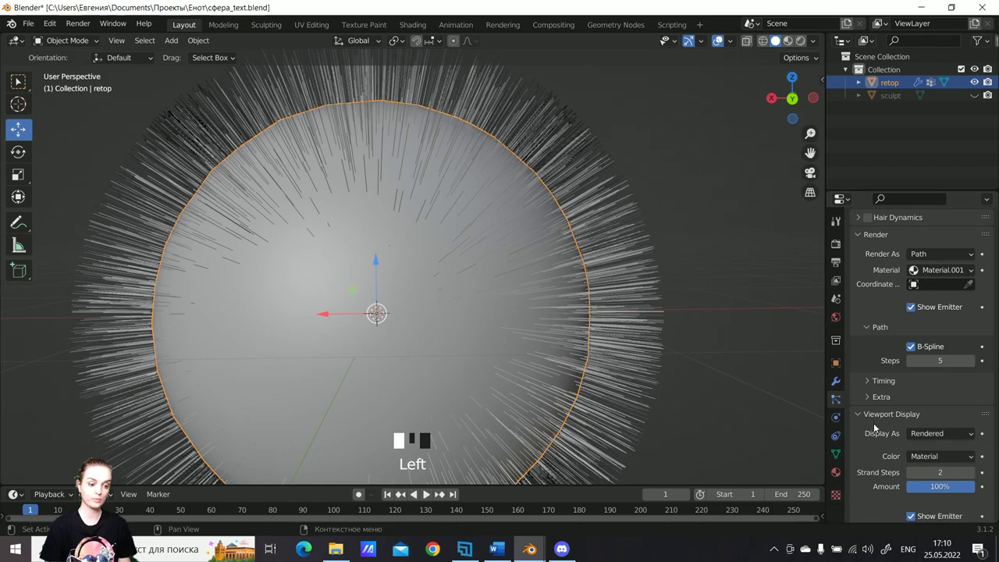
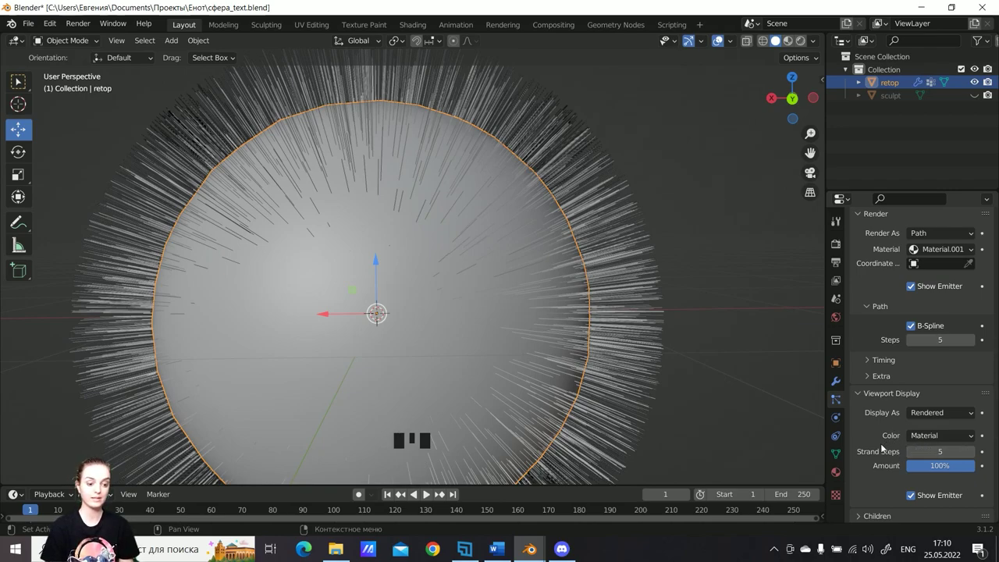
scroll("down", 3)
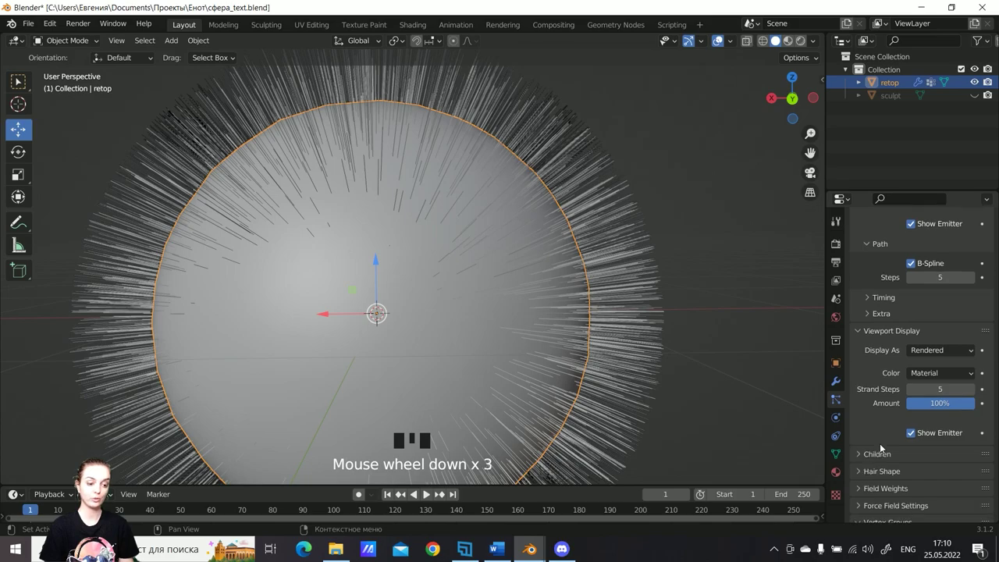
left_click_drag(878, 414, 879, 420)
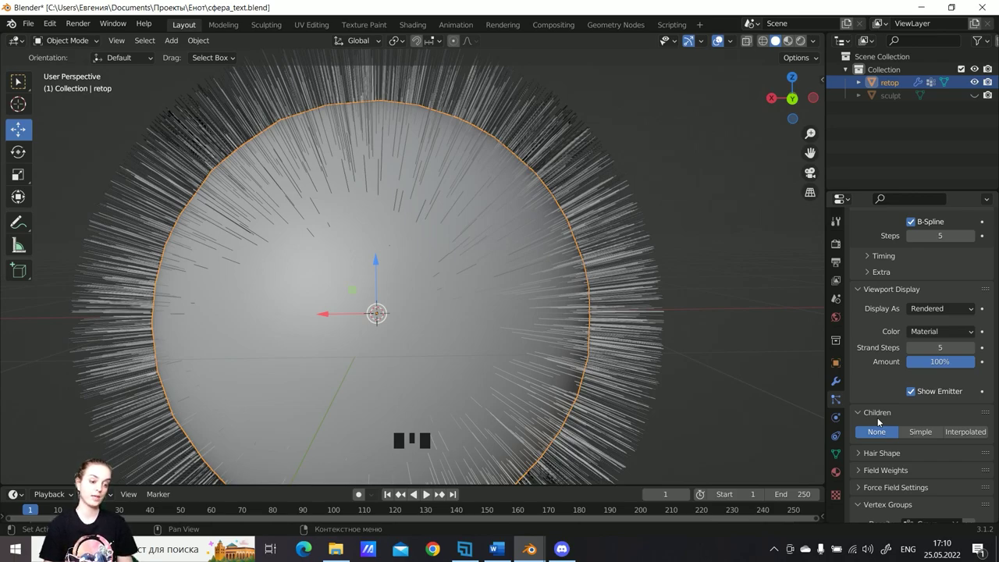
scroll("down", 3)
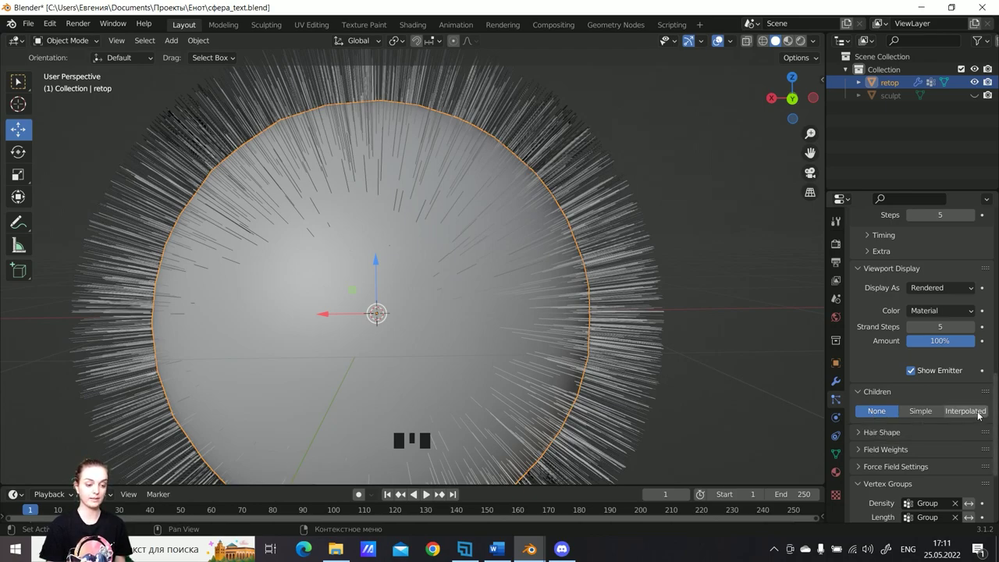
Switch the fur's children to Interpolated and orbit to inspect the denser coat.
left_click(974, 413)
scroll("down", 3)
left_click_drag(602, 328, 512, 302)
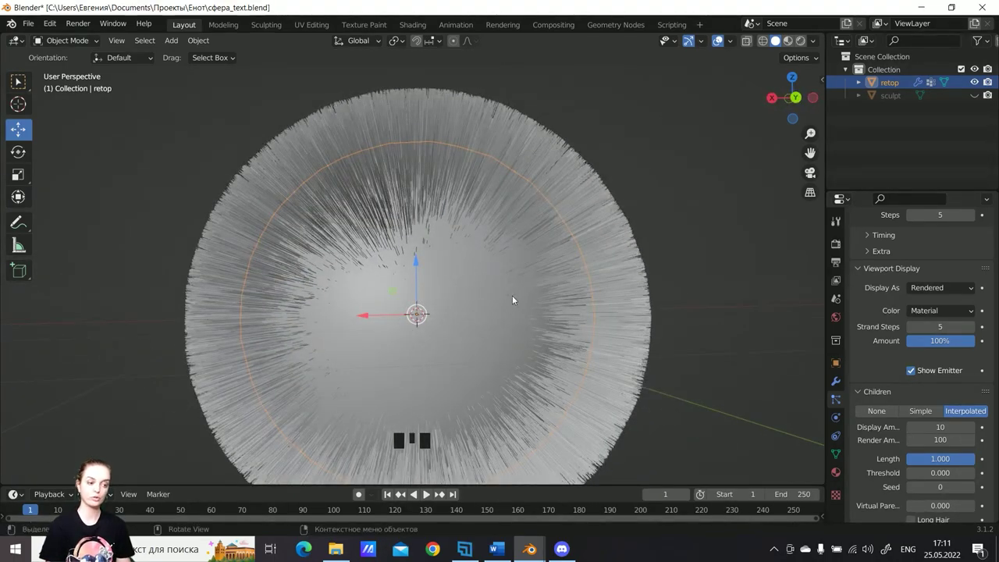
scroll("up", 3)
left_click_drag(535, 249, 870, 431)
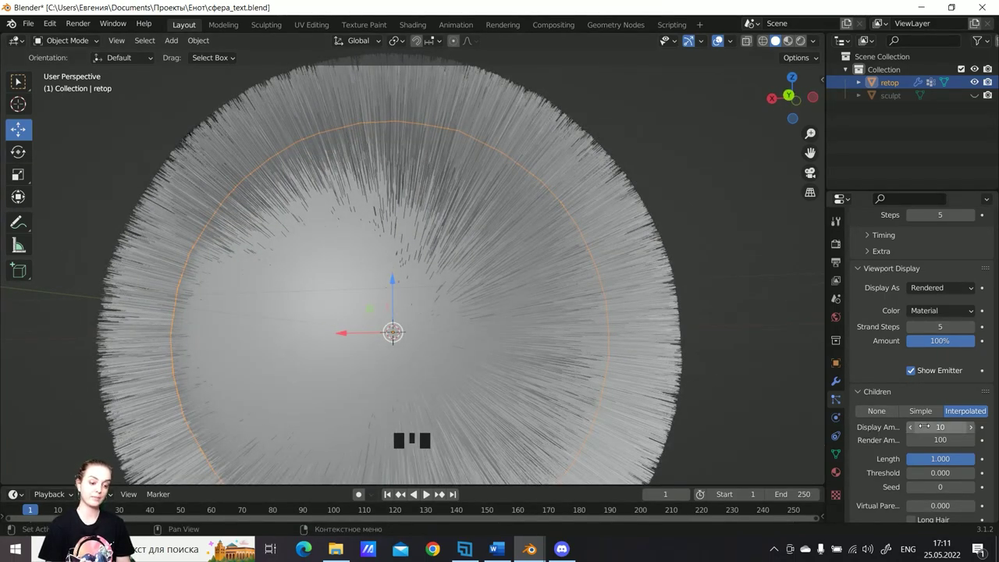
left_click_drag(542, 286, 200, 217)
scroll("up", 3)
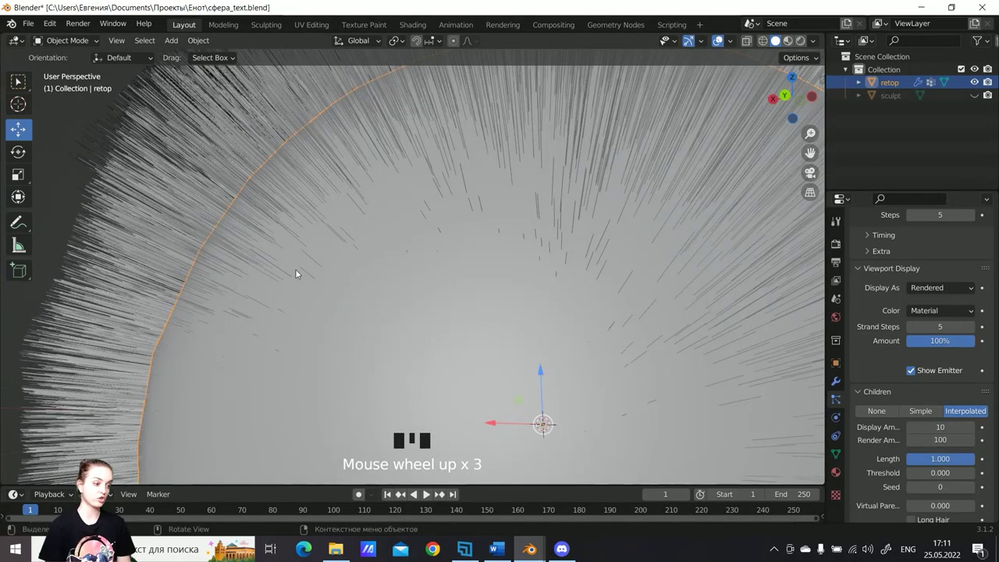
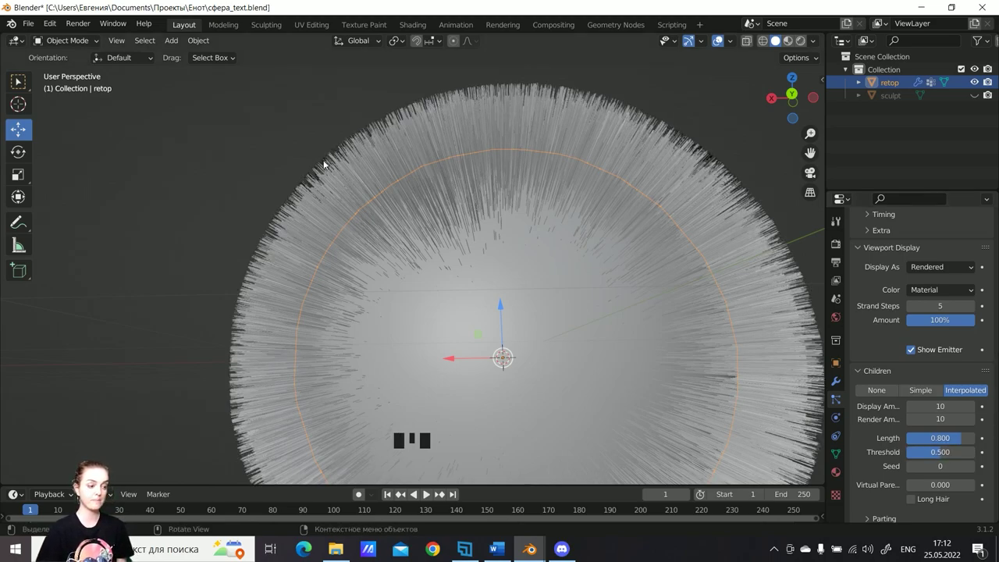
Scroll the Children panel to reach the render amount, length and threshold fields.
scroll("up", 3)
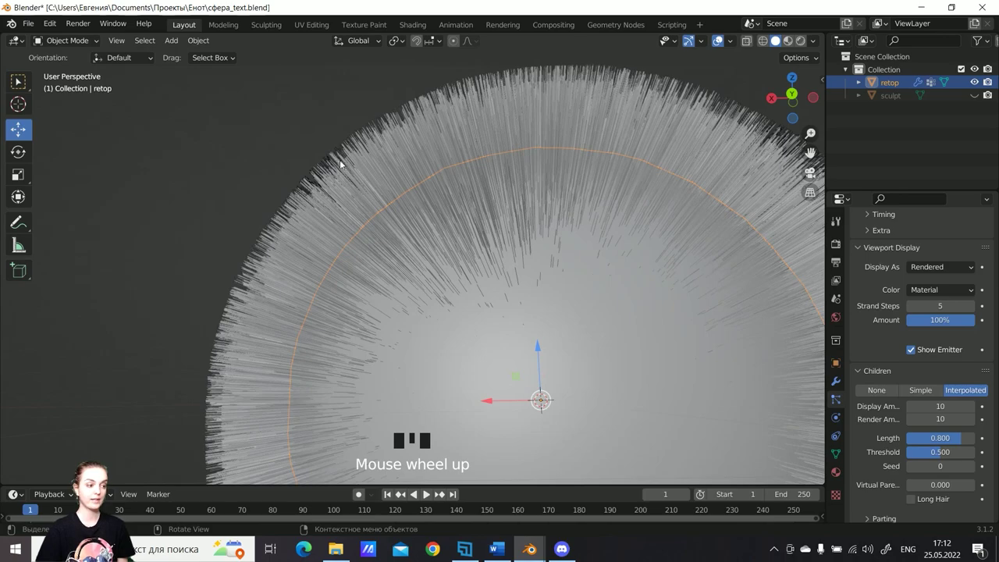
scroll("up", 3)
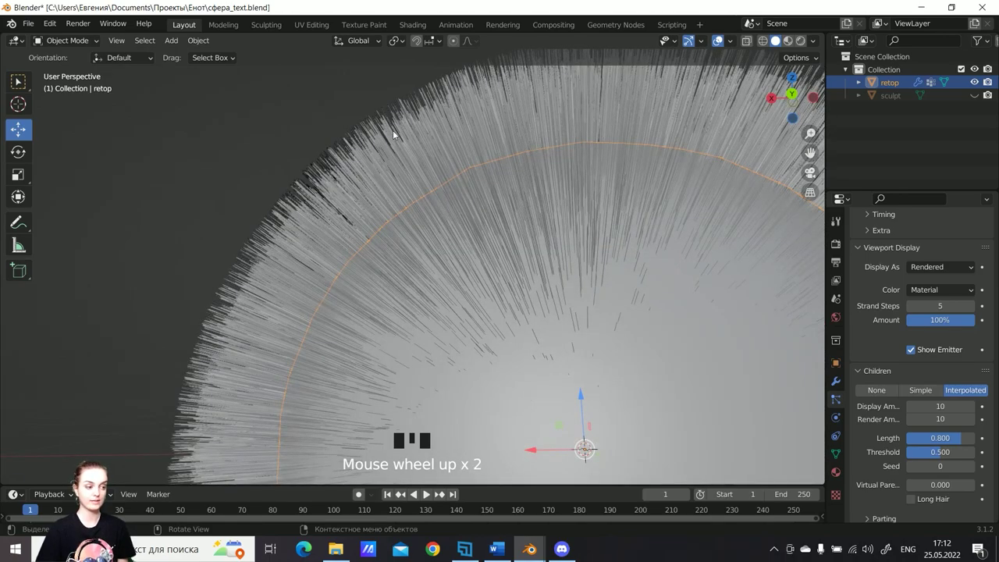
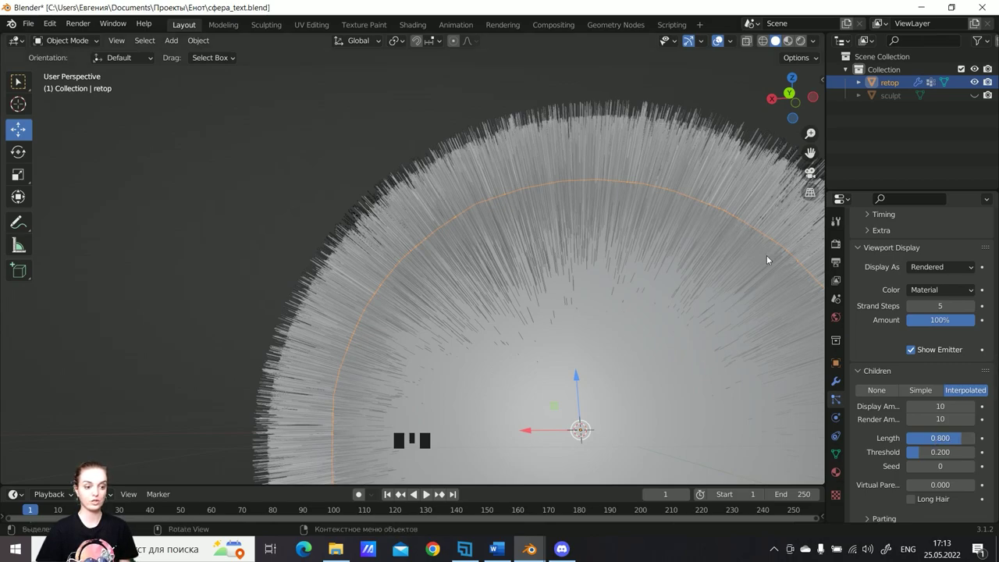
Set the child hair seed to 5 and orbit to check the reshuffled fur.
scroll("up", 3)
scroll("down", 3)
scroll("down", 3)
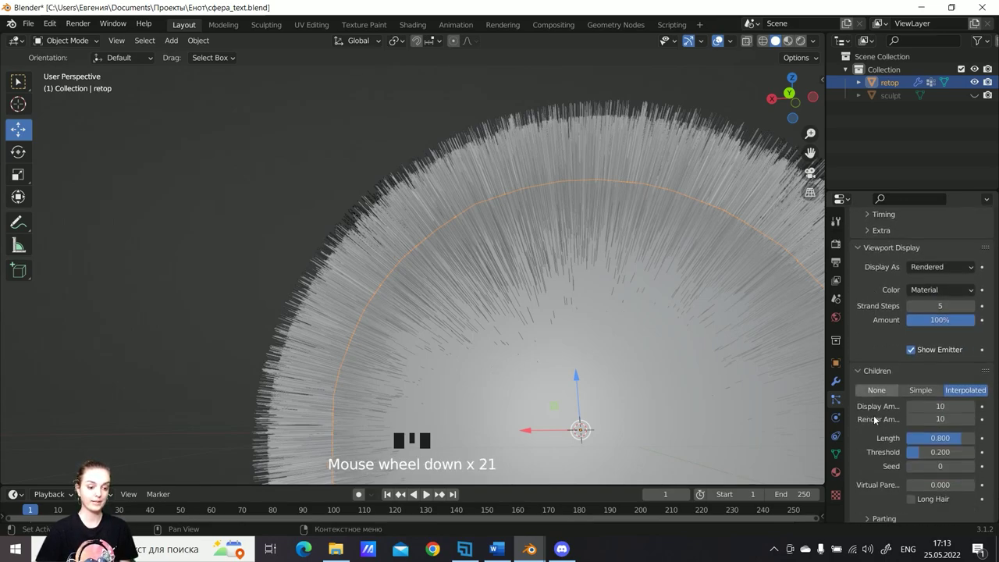
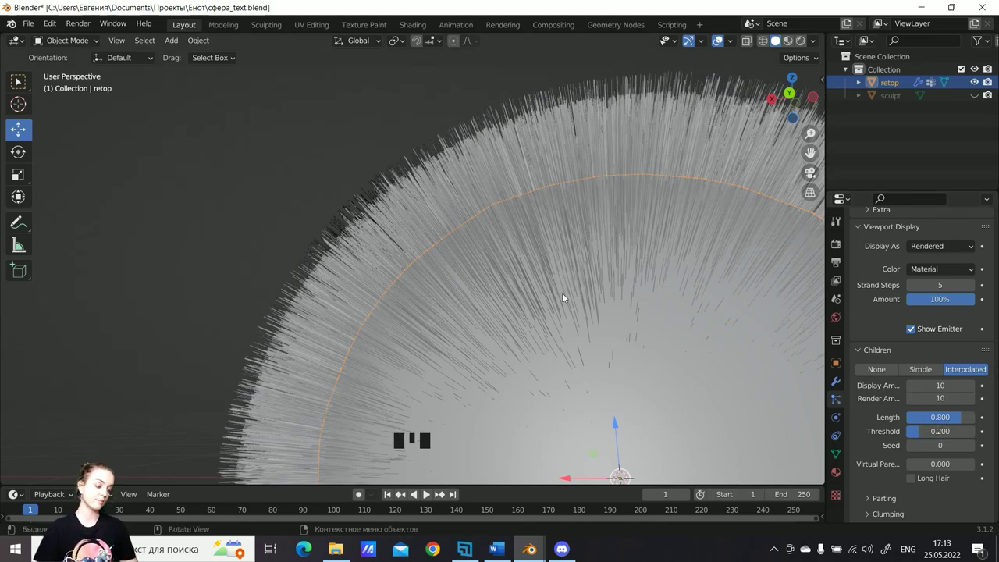
left_click_drag(599, 281, 500, 256)
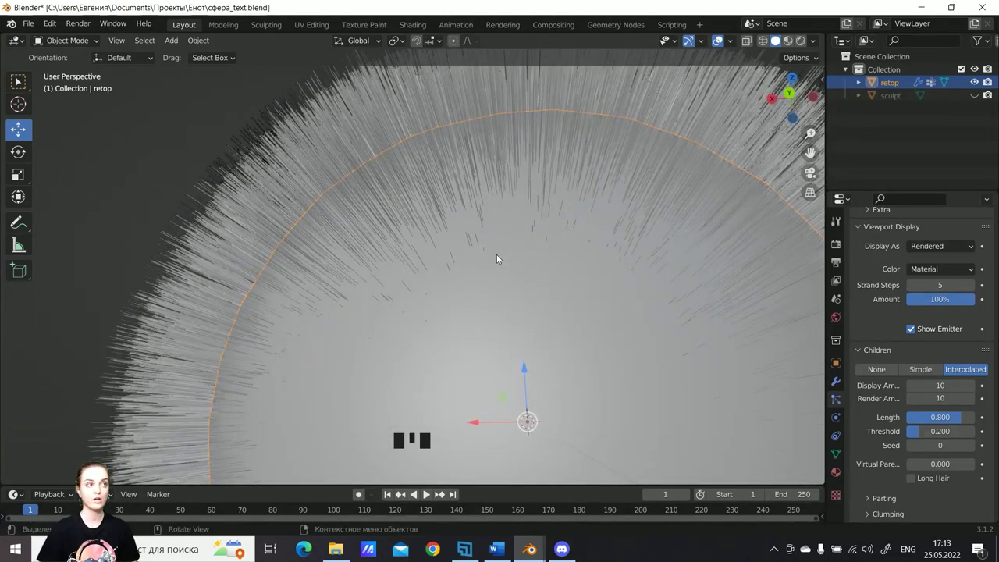
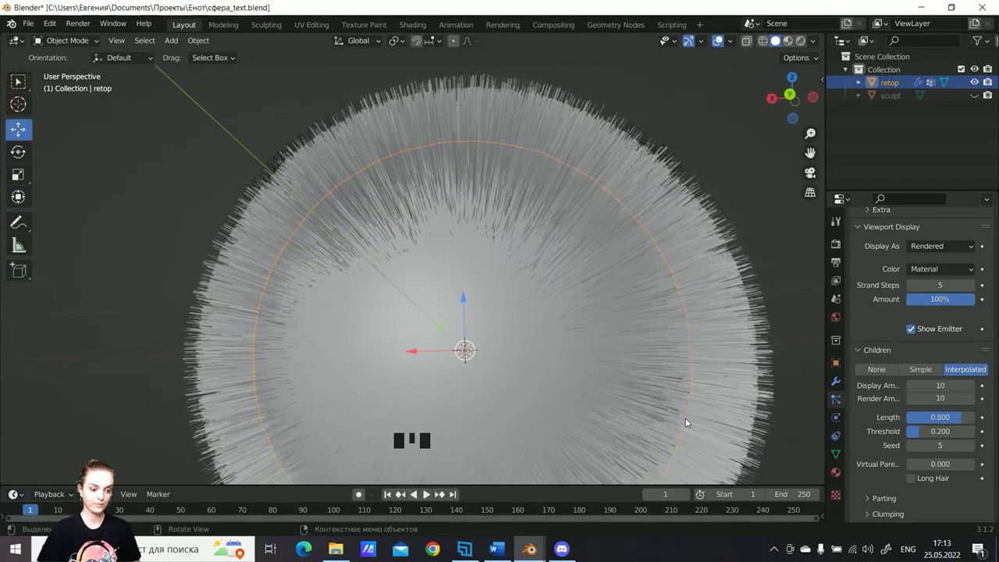
scroll("down", 3)
scroll("down", 3)
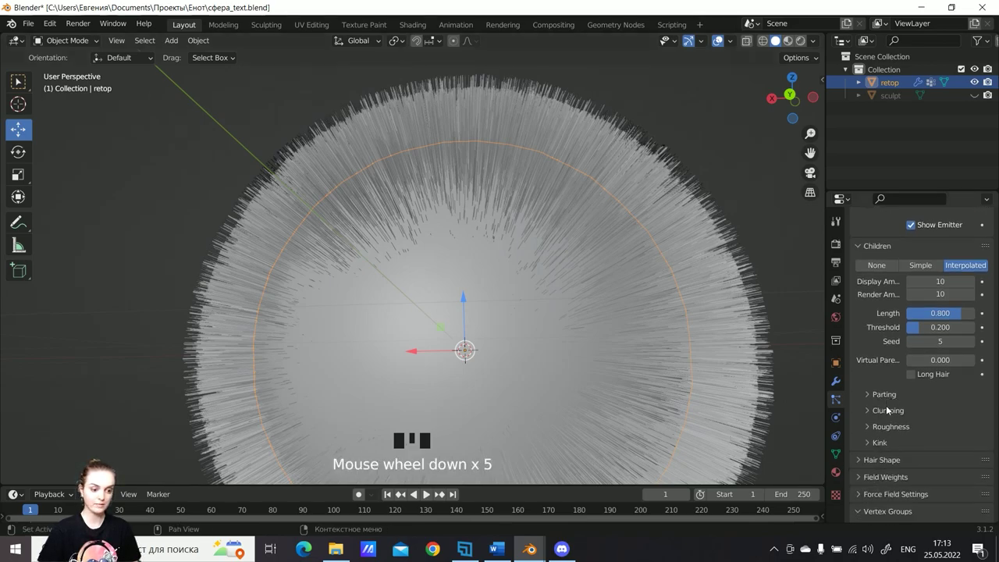
Expand the Parting and Clumping panels and set Clump to 1.000.
left_click(891, 396)
scroll("down", 3)
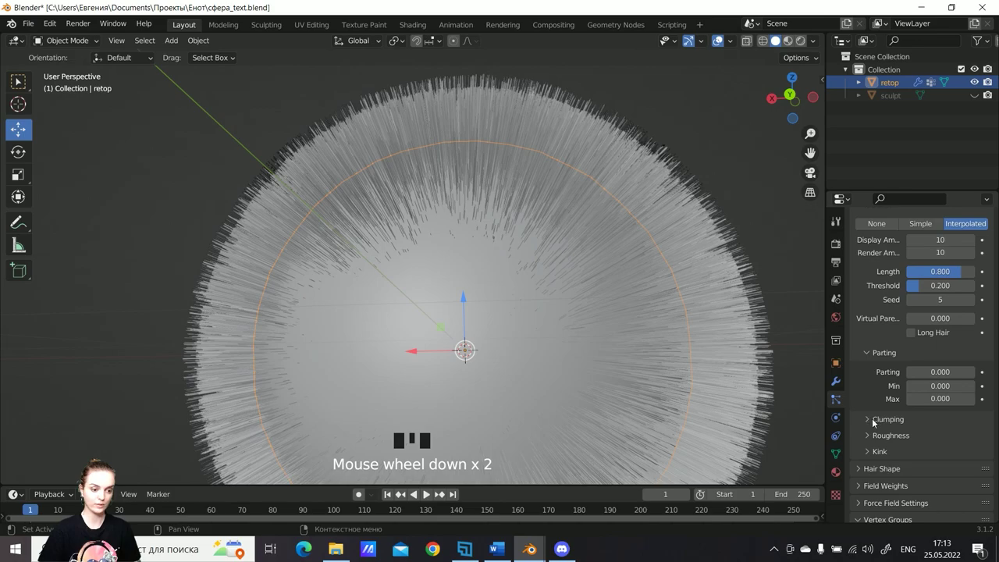
left_click(890, 425)
scroll("down", 3)
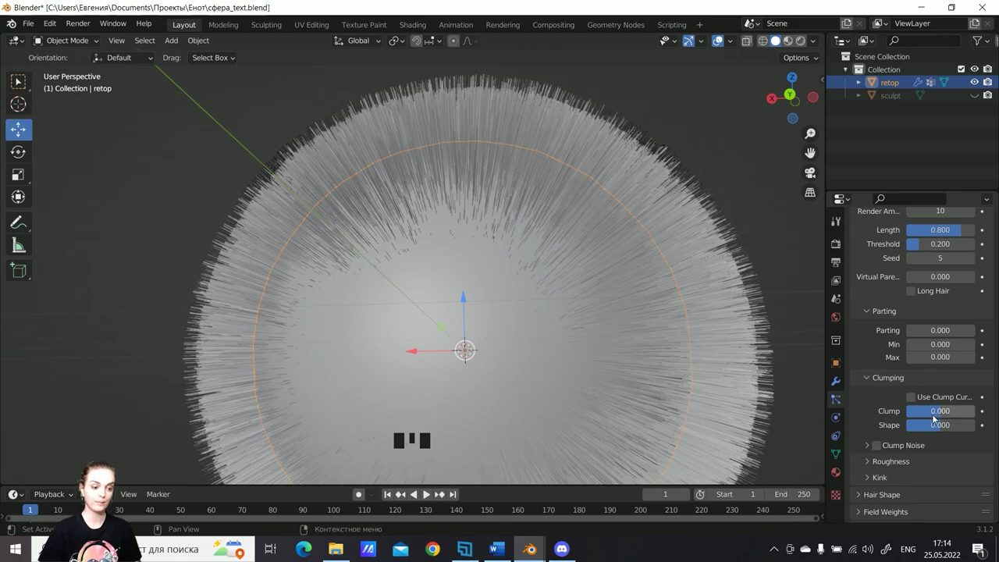
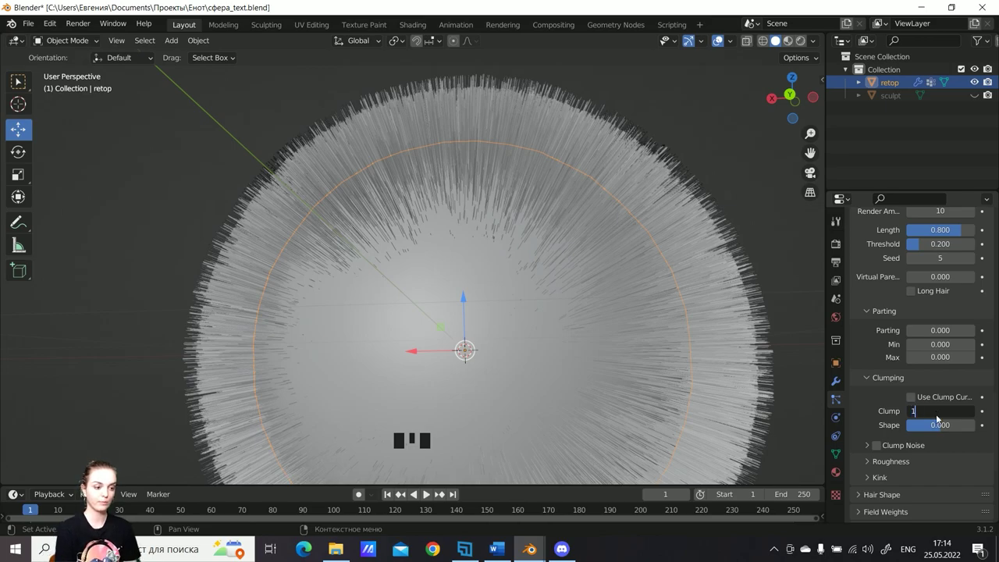
scroll("down", 3)
Orbit and zoom around the sphere to inspect the pointed fur tufts.
left_click_drag(380, 182, 337, 170)
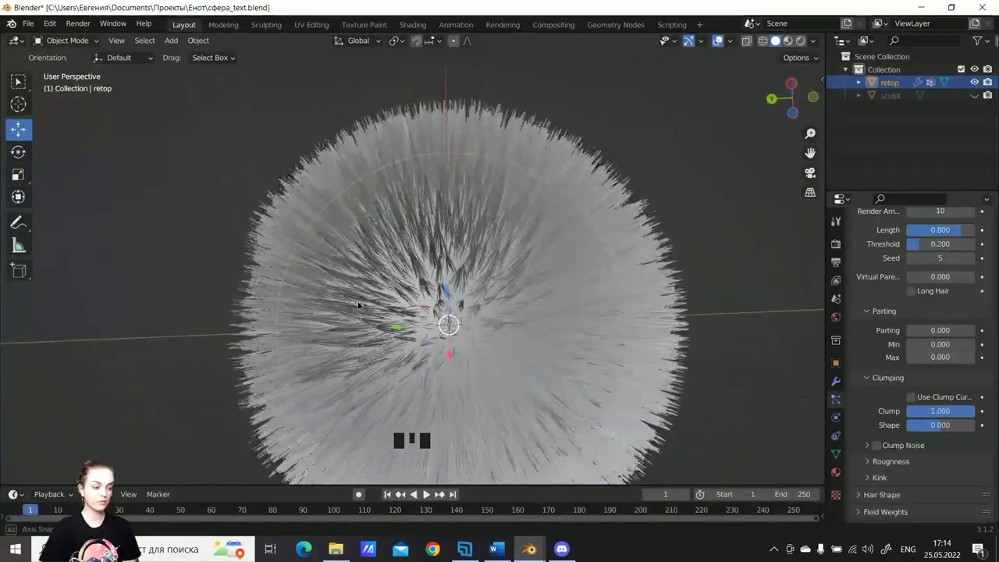
scroll("up", 3)
left_click_drag(483, 288, 452, 272)
scroll("up", 3)
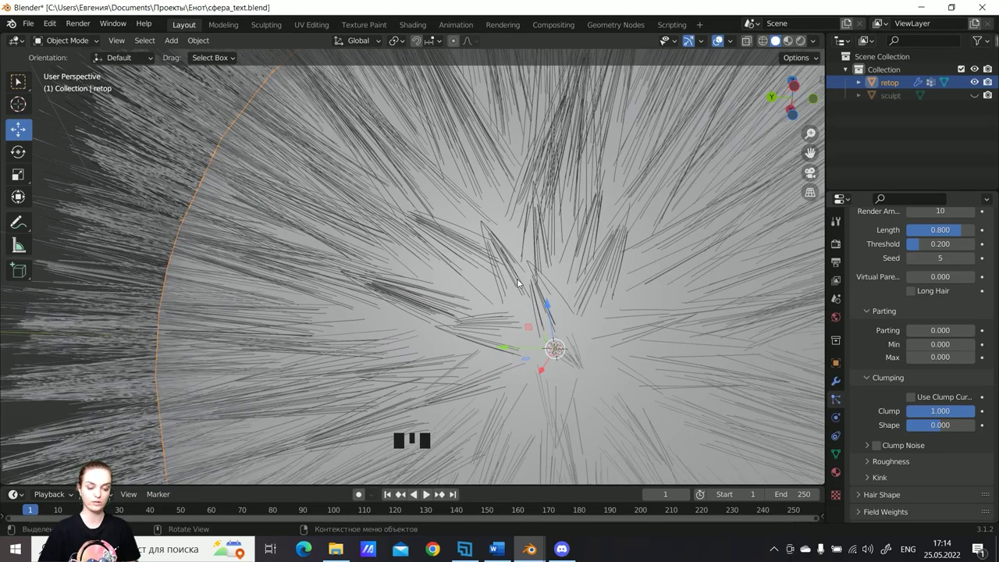
left_click_drag(531, 273, 525, 277)
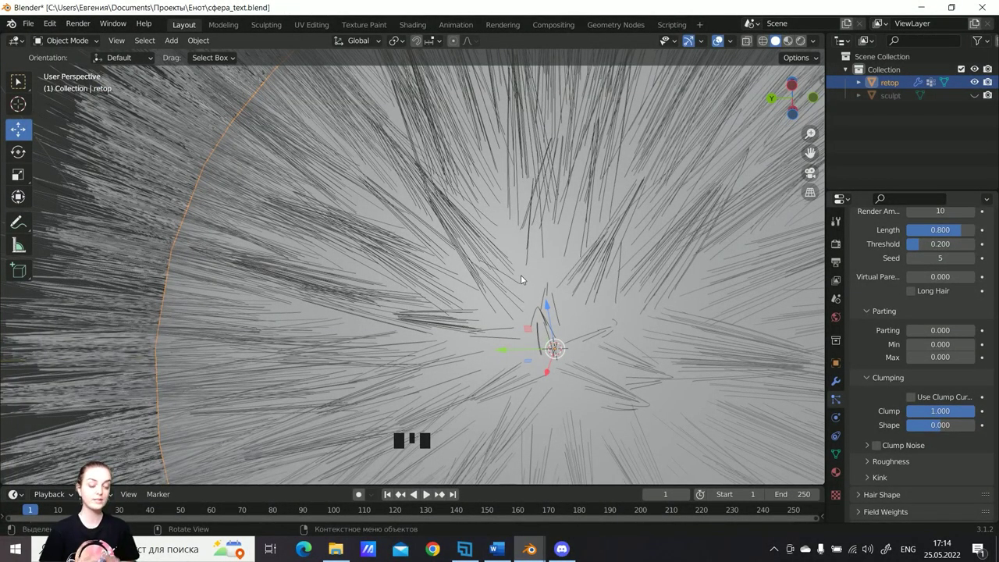
scroll("down", 3)
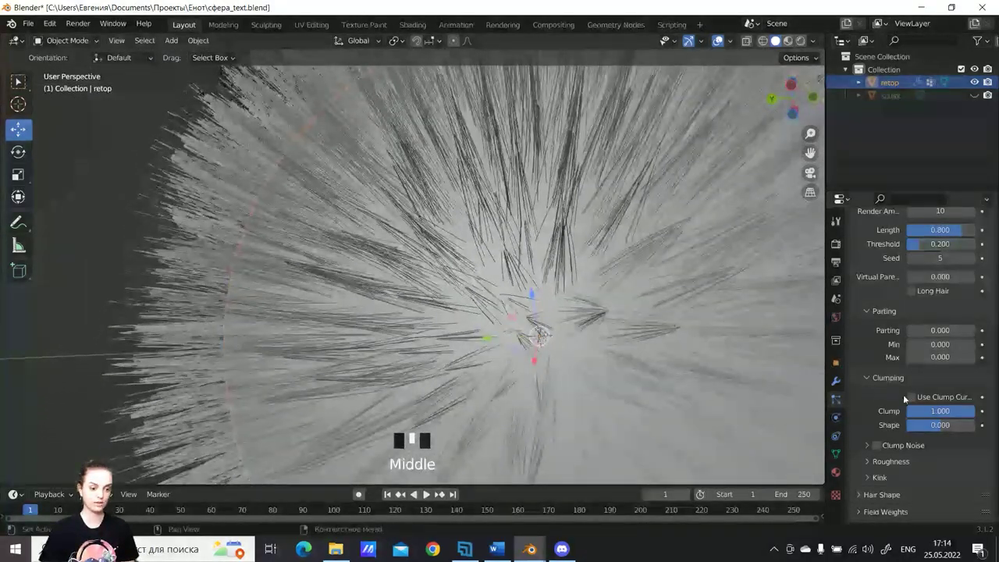
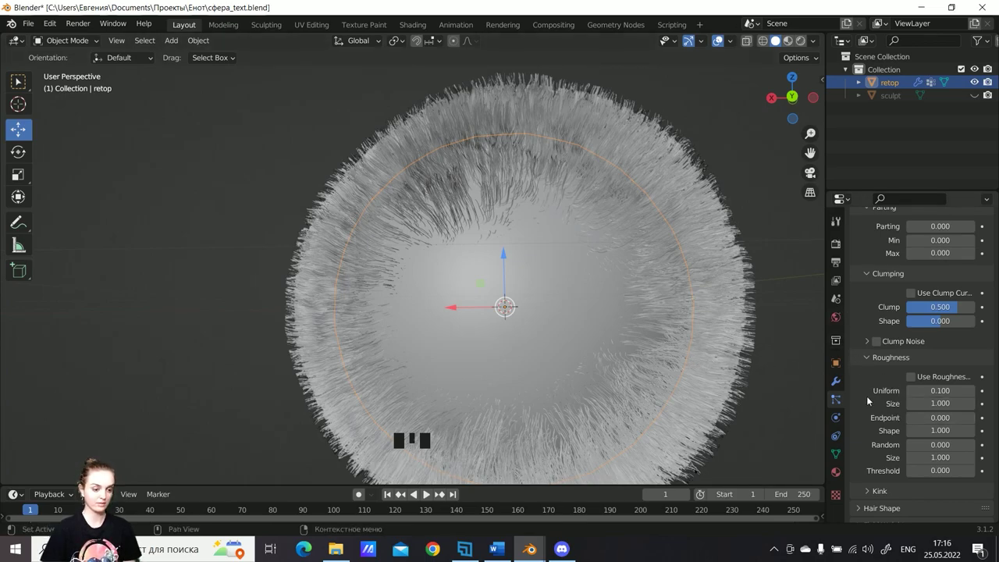
Set Roughness Random to 0.500 with threshold 1.000 and orbit to check the scruffier fur.
scroll("down", 3)
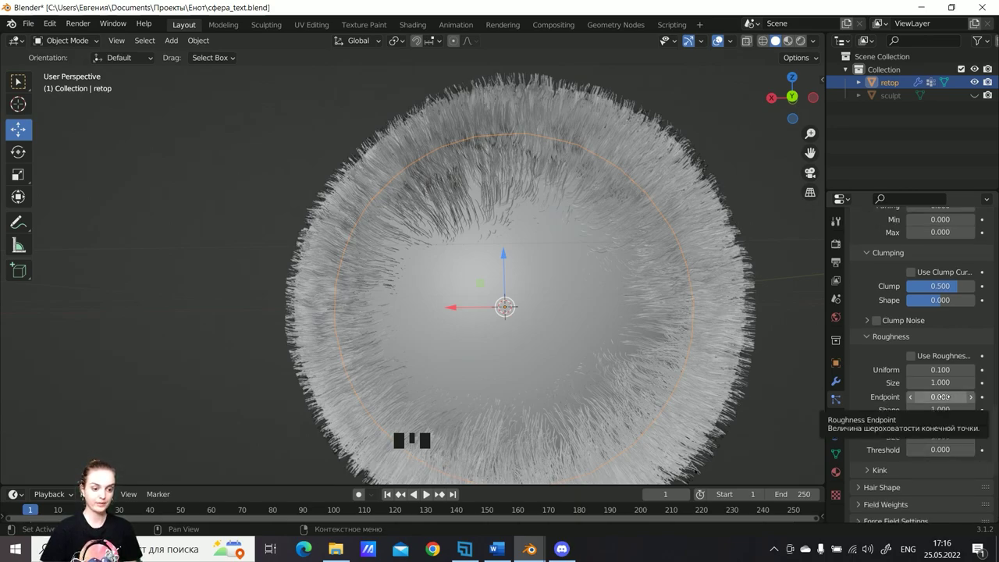
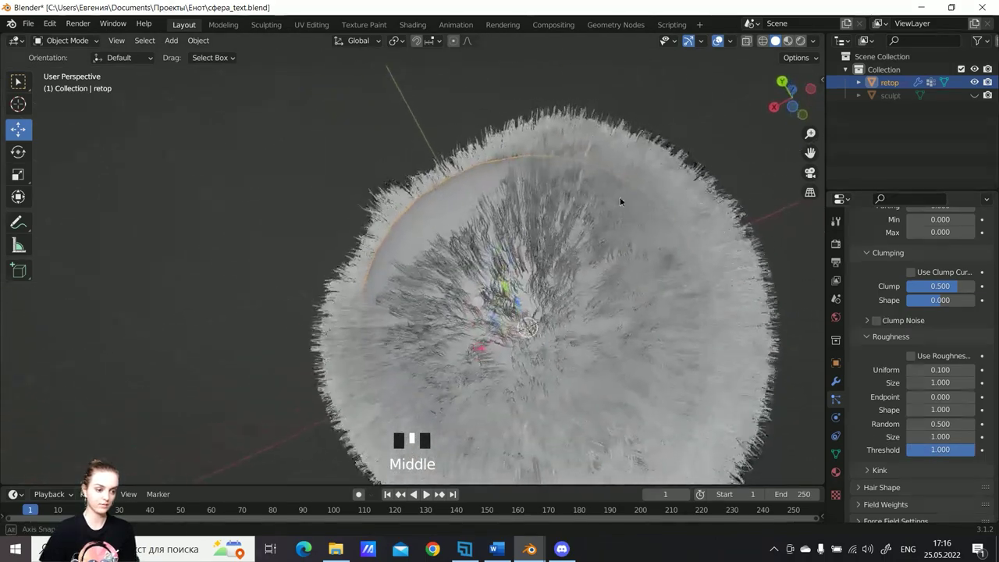
scroll("up", 3)
middle_click(558, 196)
scroll("up", 3)
scroll("down", 3)
left_click_drag(511, 228, 571, 234)
scroll("down", 3)
left_click_drag(632, 238, 873, 438)
scroll("down", 3)
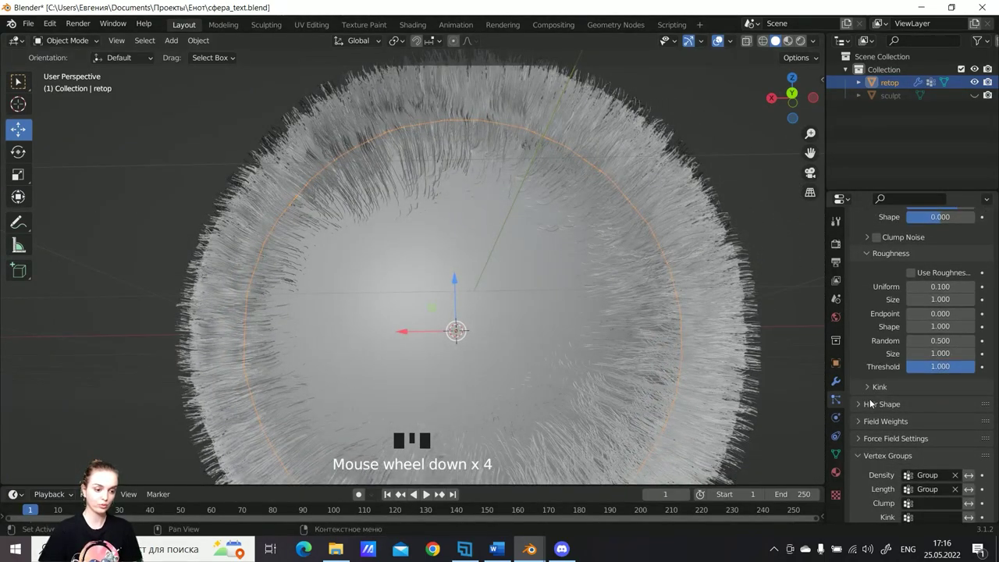
left_click_drag(881, 392, 875, 394)
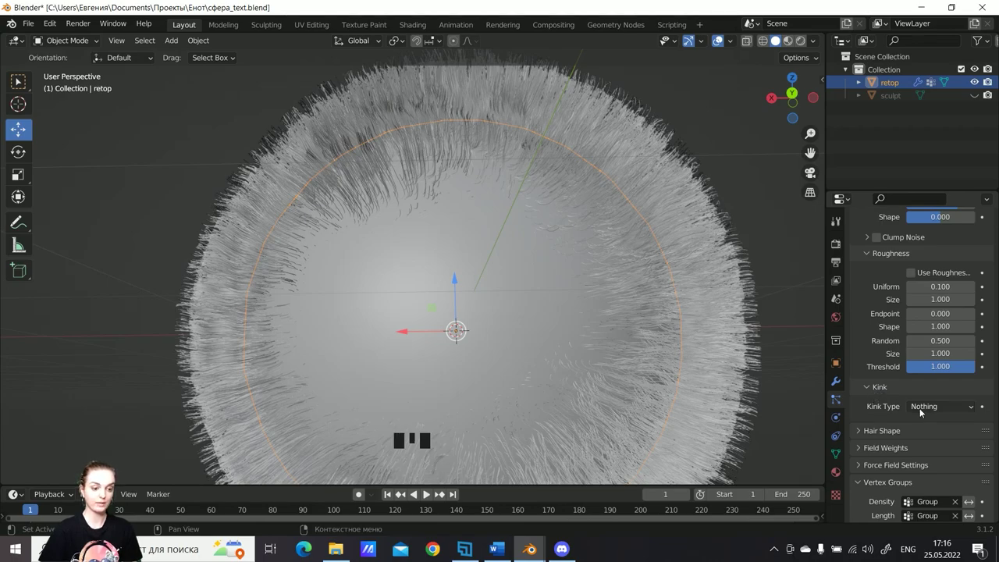
left_click_drag(937, 410, 942, 407)
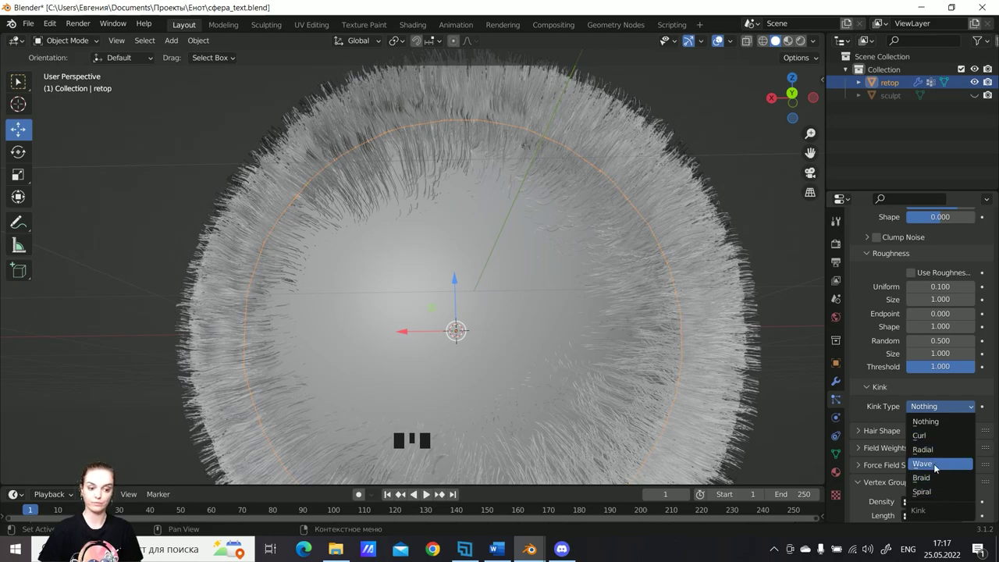
scroll("down", 3)
left_click_drag(656, 335, 933, 407)
left_click_drag(933, 407, 547, 287)
scroll("up", 3)
left_click_drag(939, 407, 609, 317)
left_click_drag(610, 316, 592, 300)
scroll("down", 3)
left_click_drag(601, 293, 928, 404)
left_click_drag(928, 404, 718, 371)
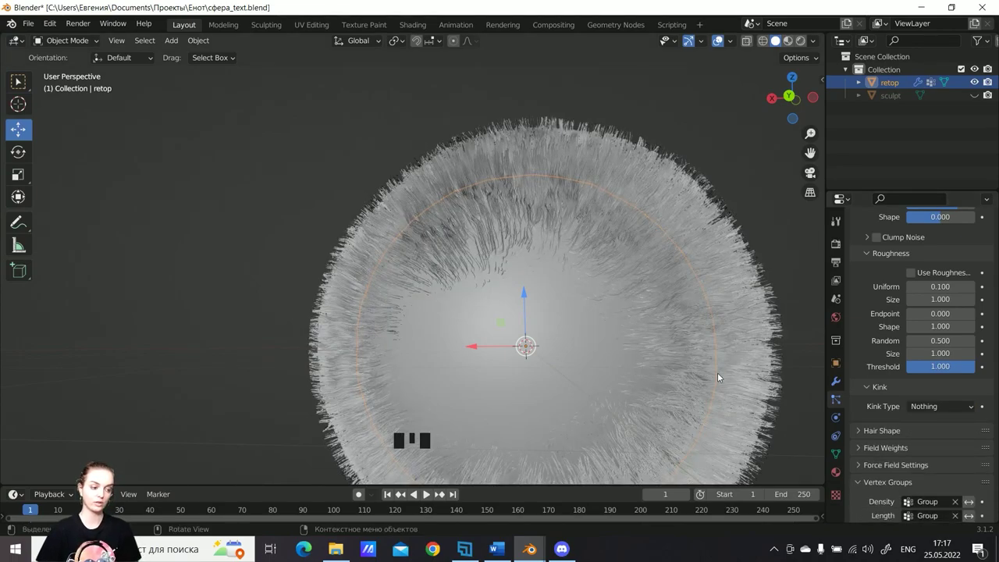
Expand the Hair Shape settings and adjust the strand thickness scale.
scroll("down", 3)
left_click_drag(883, 389, 661, 279)
left_click_drag(661, 278, 940, 409)
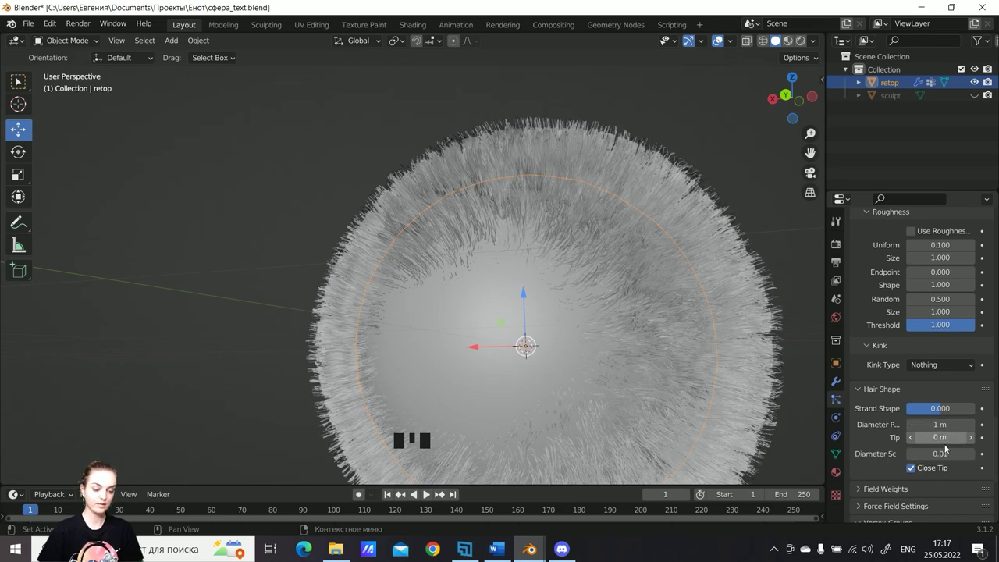
left_click_drag(642, 309, 544, 343)
scroll("up", 3)
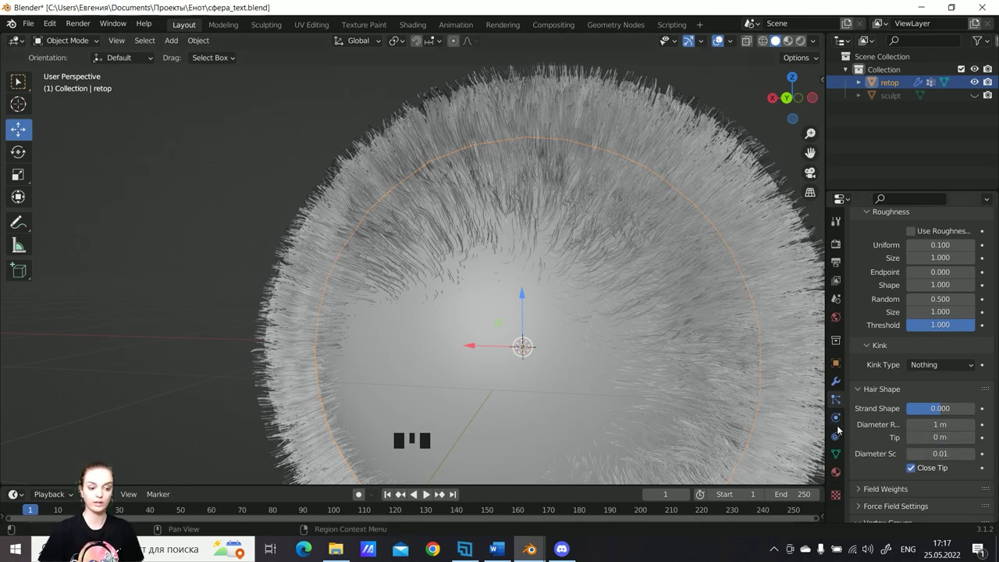
scroll("down", 3)
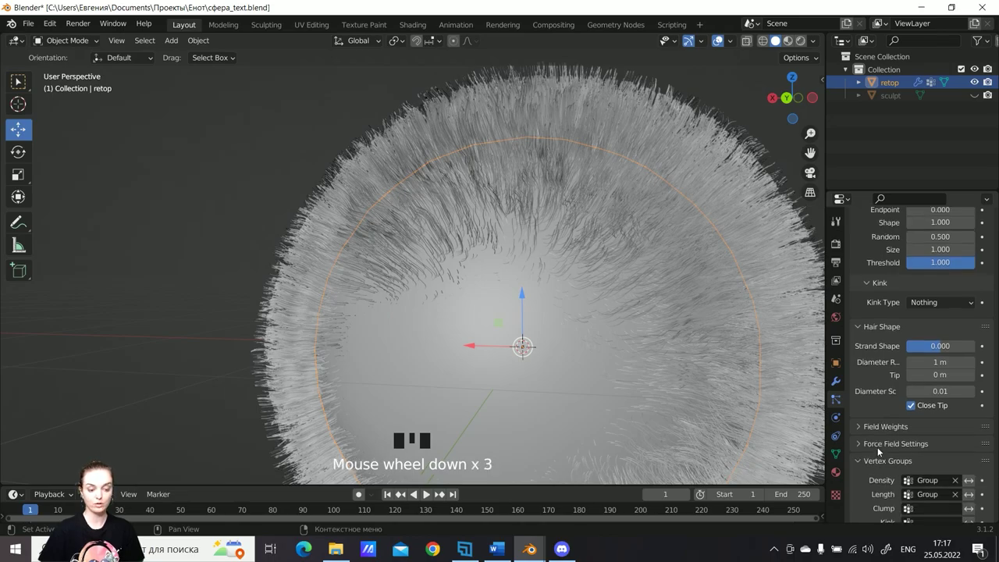
Orbit around the furry sphere and bring up the editing mode list for Particle Edit.
scroll("up", 3)
scroll("up", 3)
left_click_drag(566, 277, 602, 287)
scroll("down", 3)
left_click_drag(651, 254, 517, 258)
scroll("up", 3)
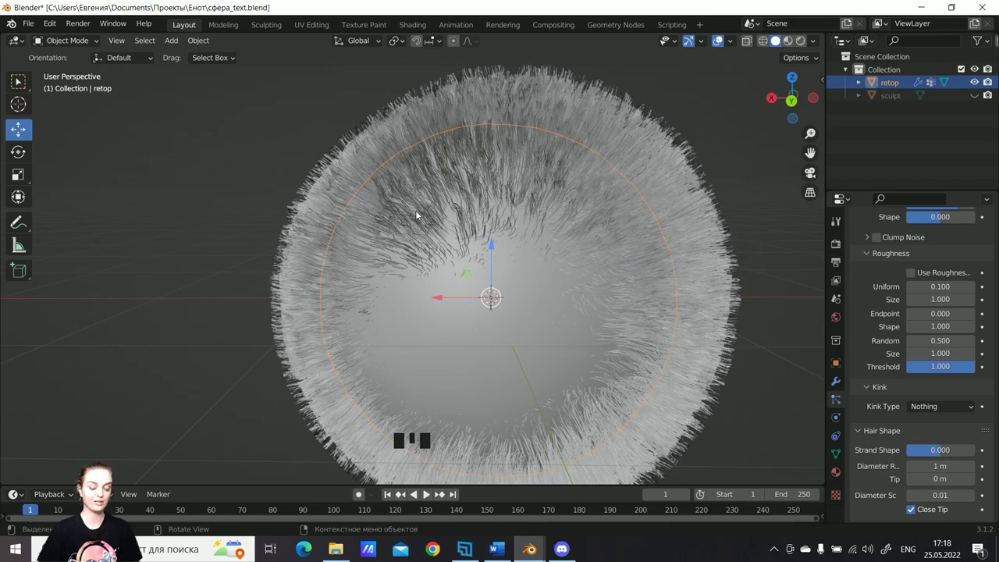
left_click_drag(83, 41, 89, 143)
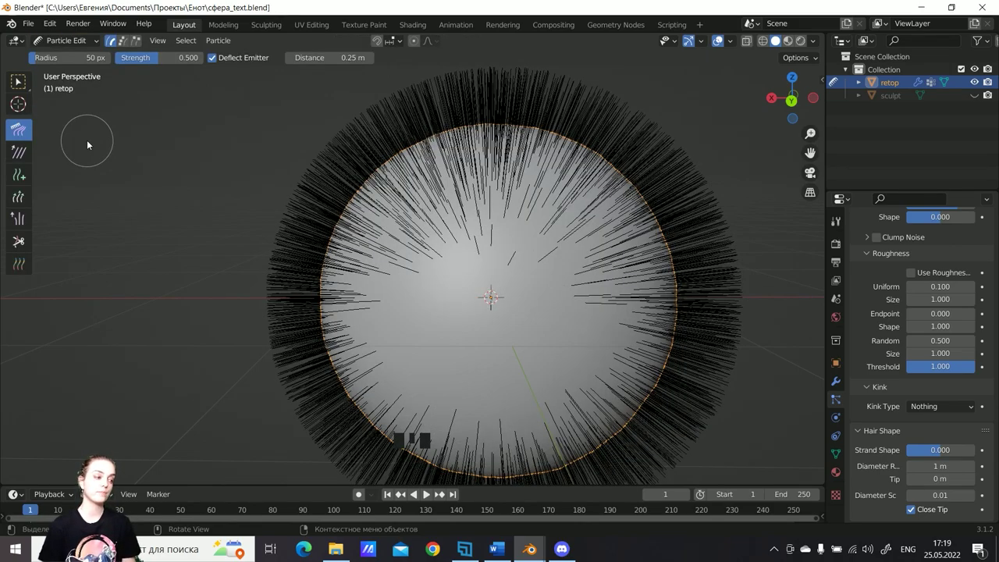
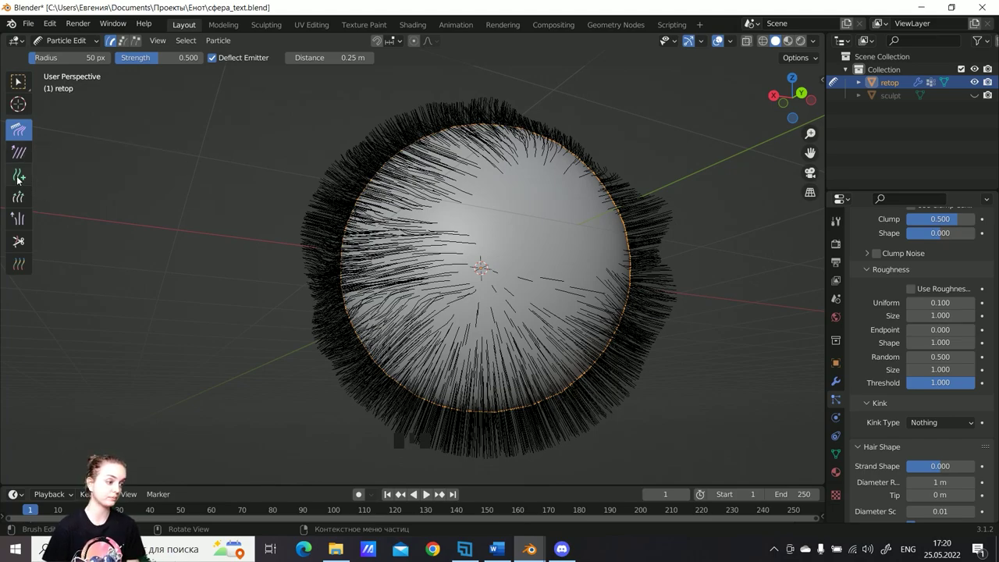
Switch to the Add hair brush (count 10, steps 10, keys 5) and frame the sphere.
left_click_drag(25, 176, 452, 209)
scroll("up", 3)
middle_click(525, 190)
Paint new hair strands across the front of the retop sphere with the Add brush.
scroll("up", 3)
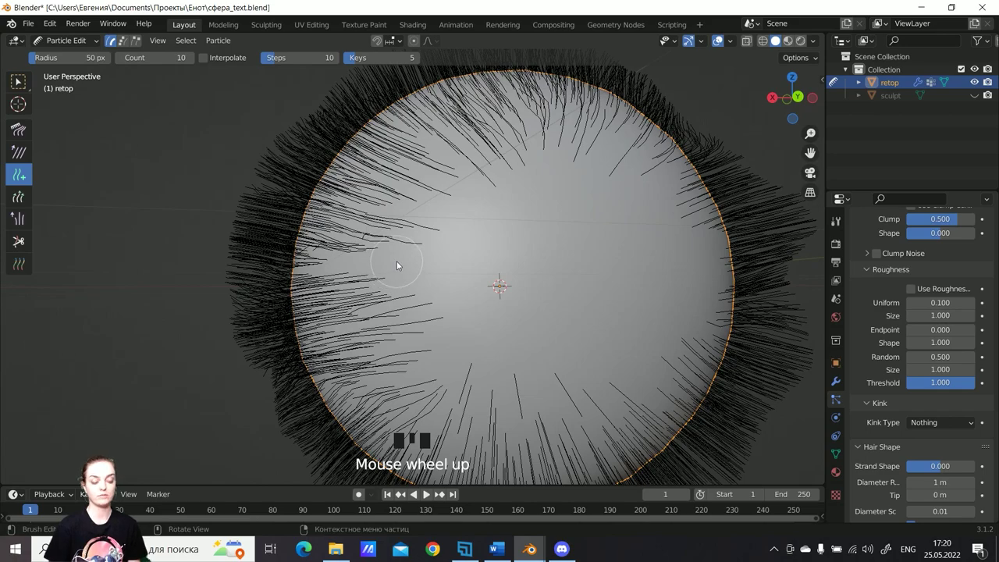
left_click_drag(399, 260, 531, 241)
middle_click(530, 240)
left_click_drag(559, 208, 621, 303)
left_click_drag(620, 302, 430, 287)
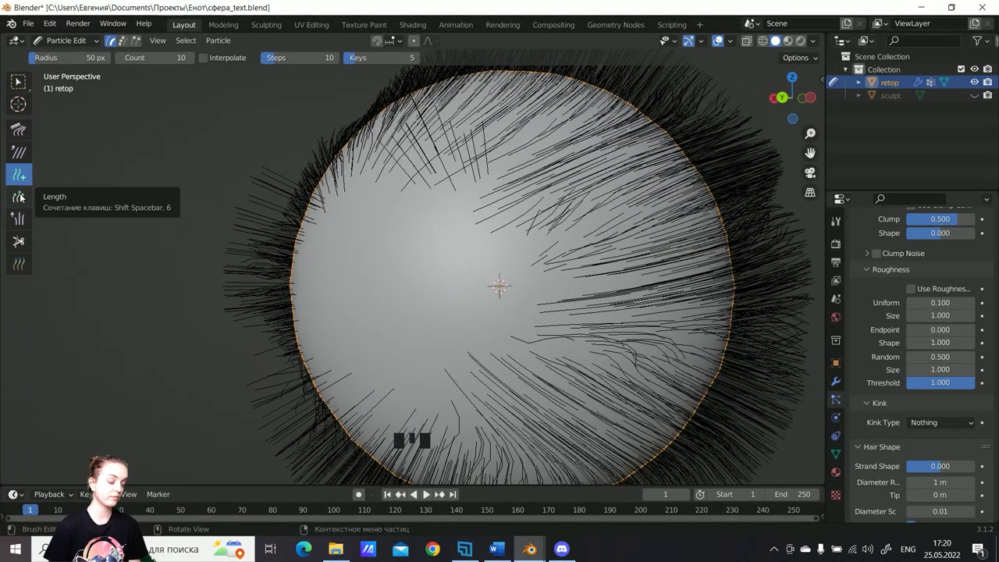
Switch to the Length brush set to Grow at strength 0.5.
left_click_drag(25, 197, 387, 212)
scroll("down", 3)
Adjust the view toward the sphere's upper-right tuft before growing its strands.
middle_click(472, 222)
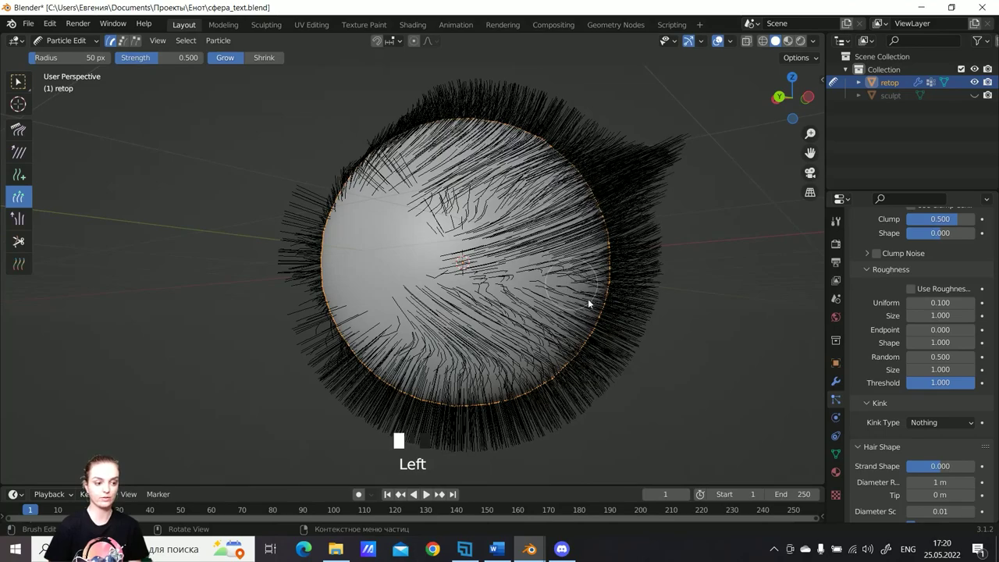
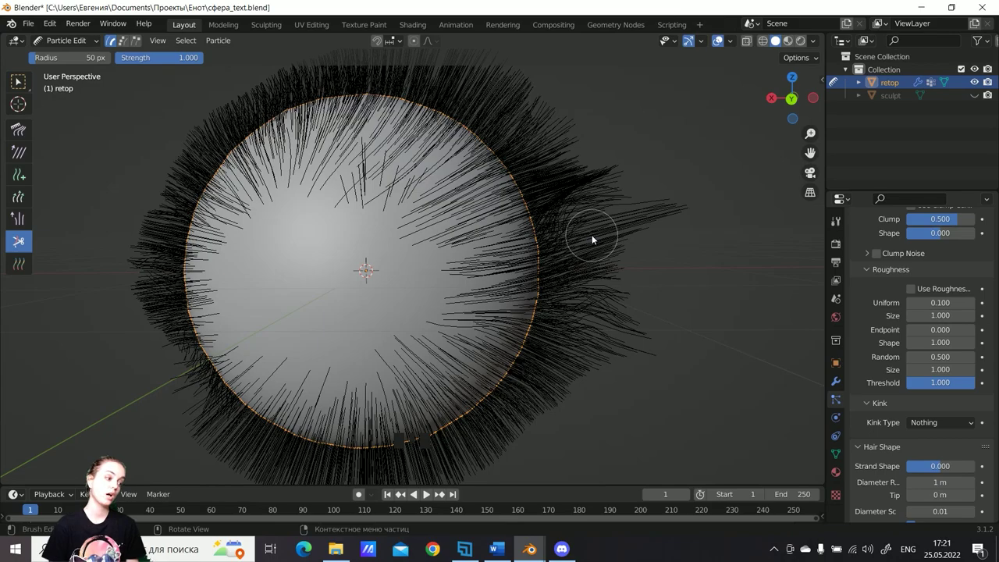
Trim the overlong strands on the sphere's right side with the Cut brush and inspect the result.
left_click_drag(645, 195, 627, 273)
scroll("down", 3)
left_click_drag(613, 252, 584, 282)
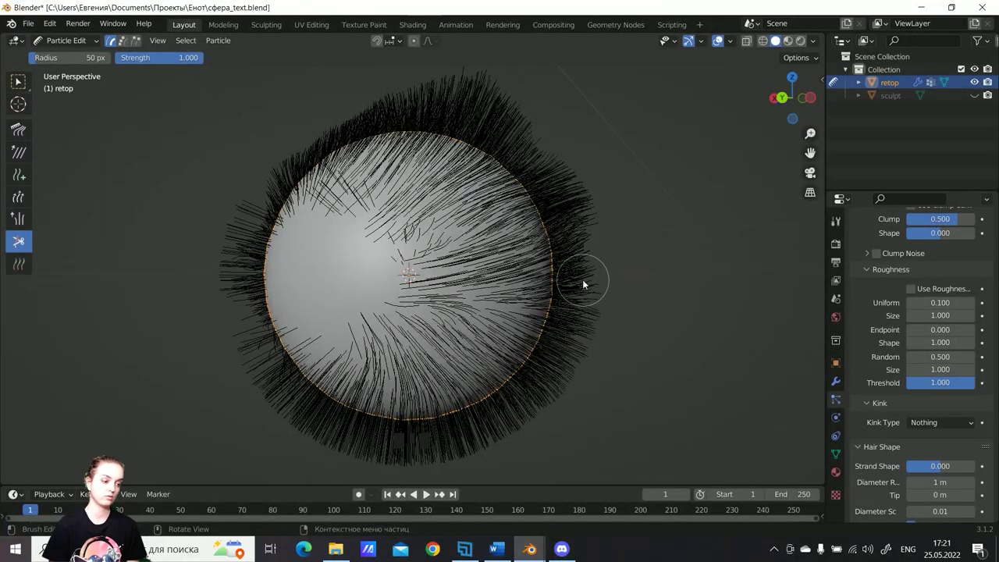
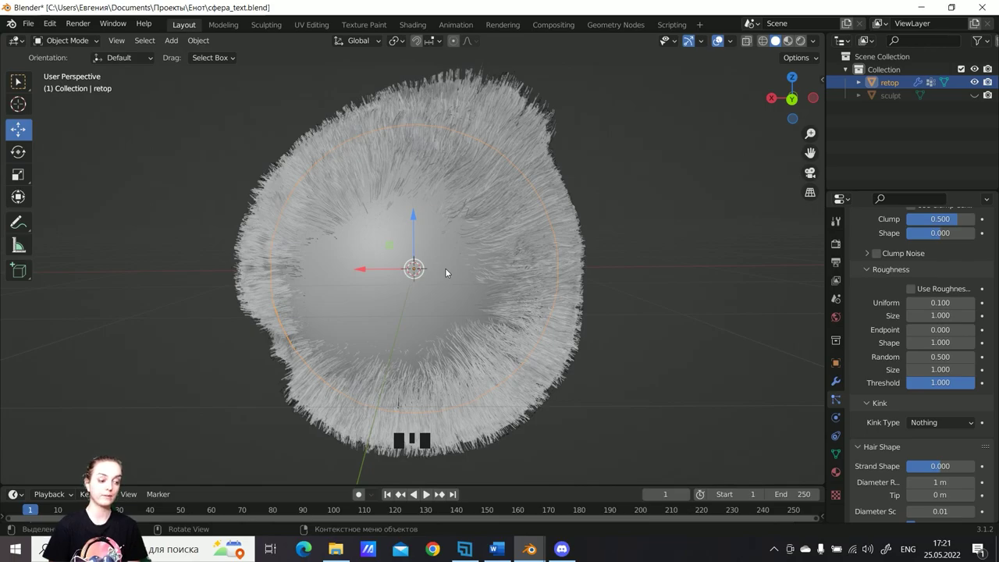
scroll("up", 3)
left_click_drag(484, 289, 495, 284)
scroll("down", 3)
left_click_drag(497, 283, 618, 298)
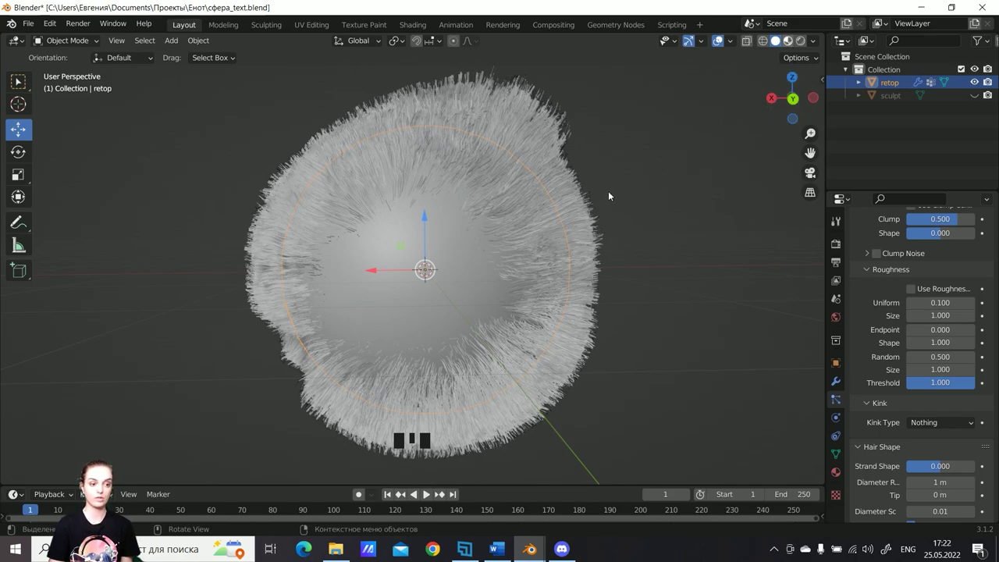
Show the sphere in Material Preview shading, revealing the paw-print texture under the coloured fur.
left_click(670, 141)
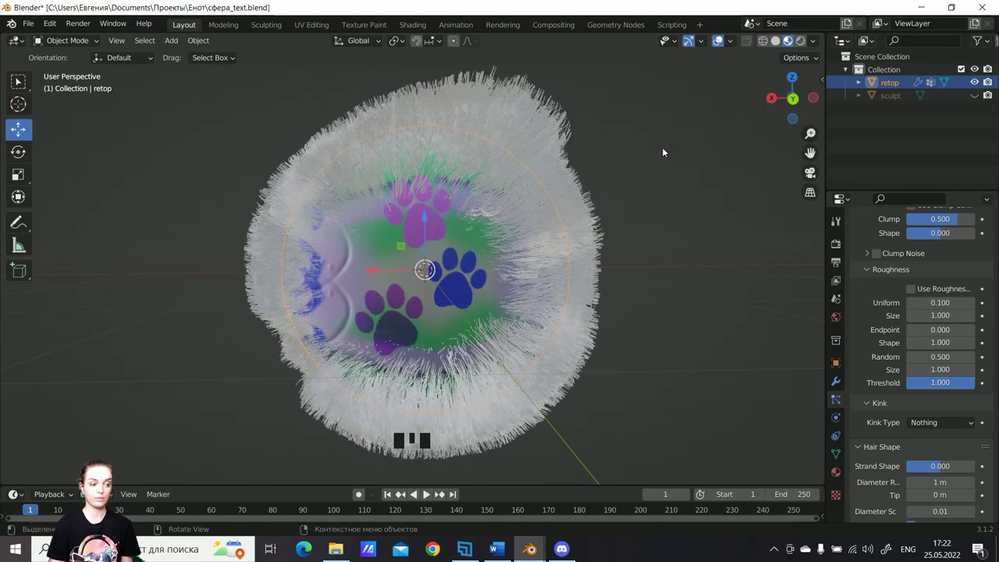
left_click_drag(638, 218, 553, 204)
scroll("up", 3)
left_click_drag(661, 181, 638, 181)
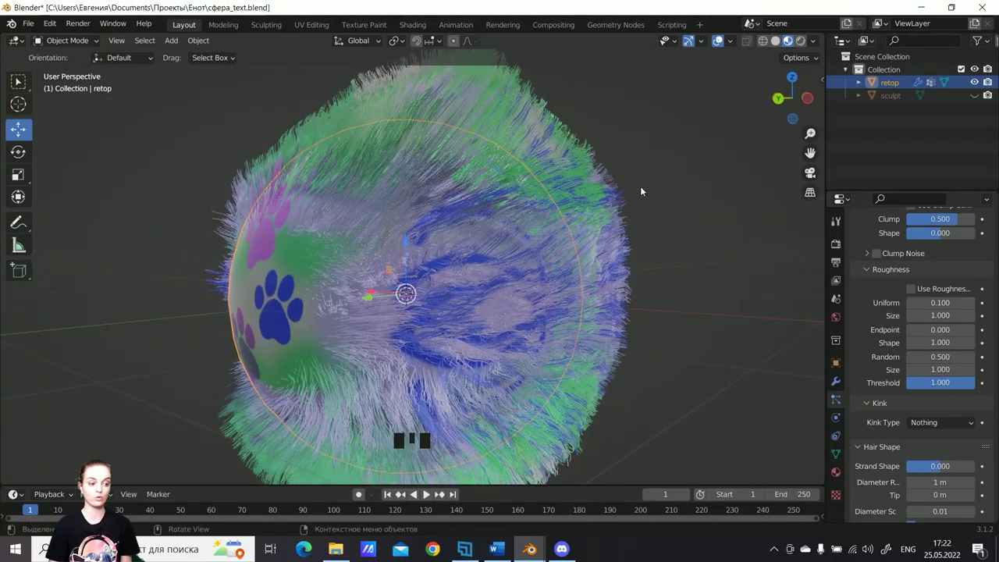